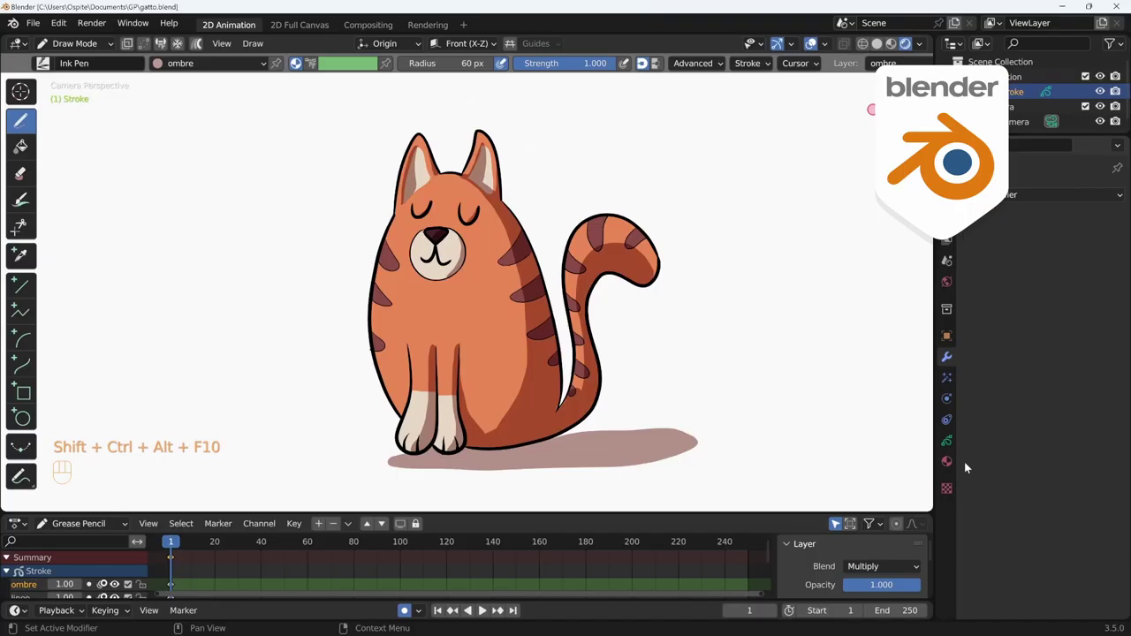
Add a Noise modifier to the cat's Grease Pencil object and raise its Position amount.
{"action": "left_click", "coordinate": [1072, 197]}
{"action": "left_click_drag", "start_coordinate": [1060, 208], "coordinate": [989, 296]}
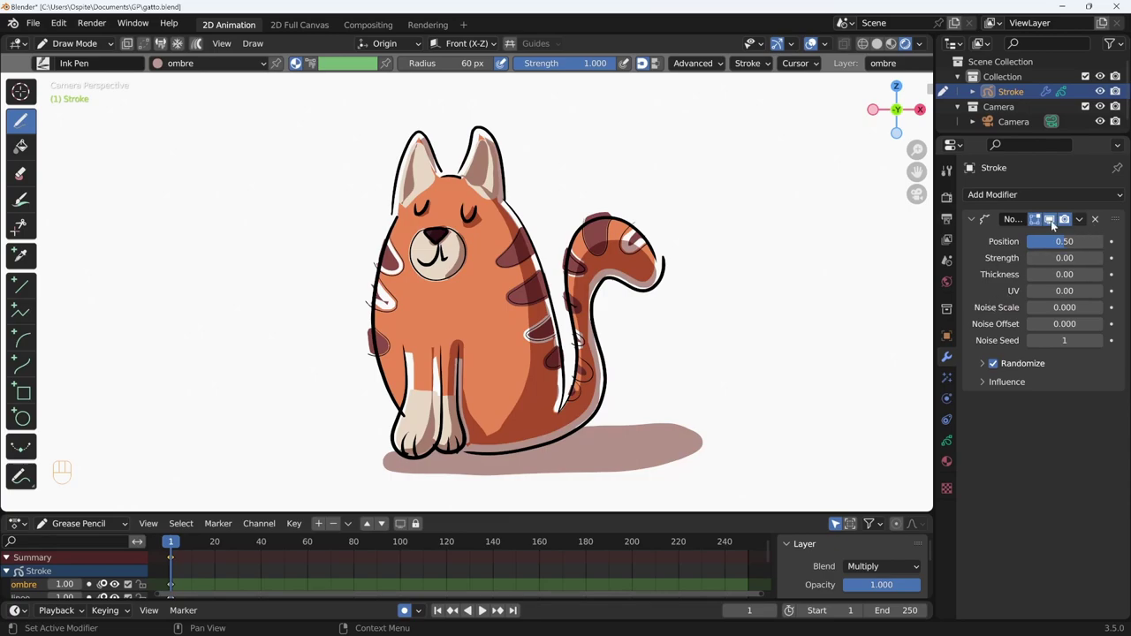
Play the animation to watch the noise wobble frame by frame, then return to frame 1.
{"action": "key", "text": "shift+space"}
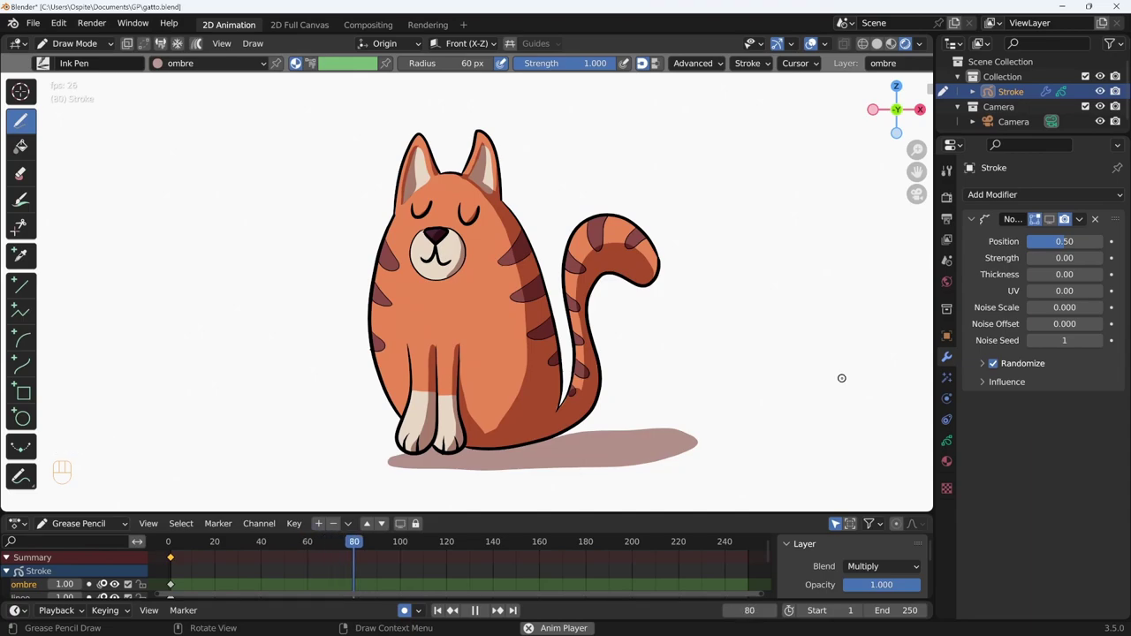
{"action": "key", "text": "shift+Left"}
{"action": "left_click", "coordinate": [1054, 222]}
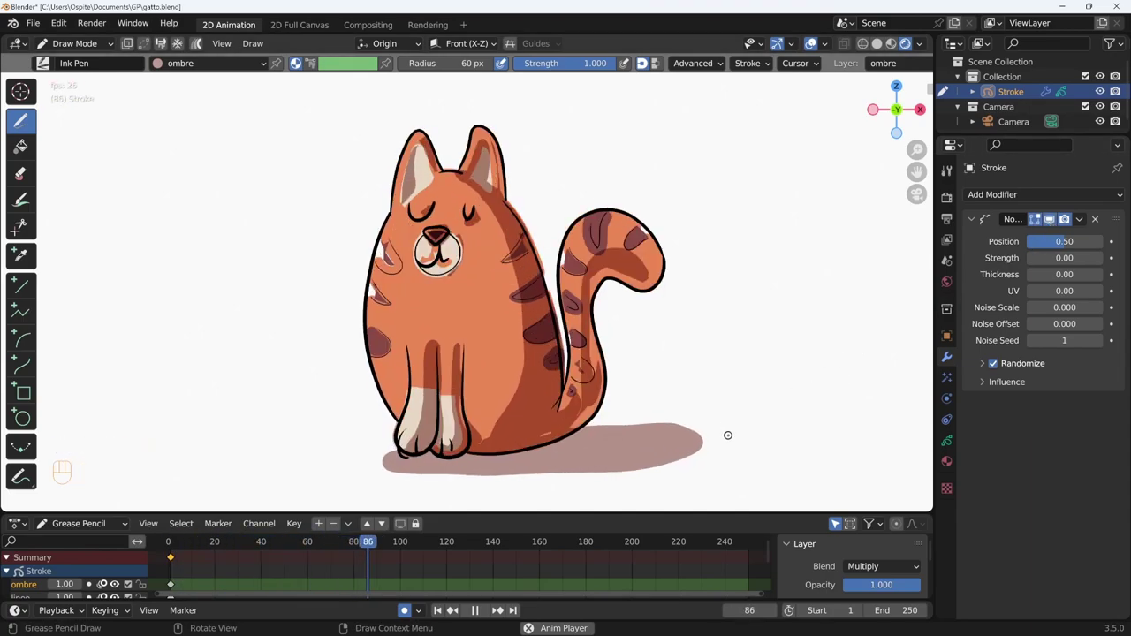
{"action": "key", "text": "shift+Left"}
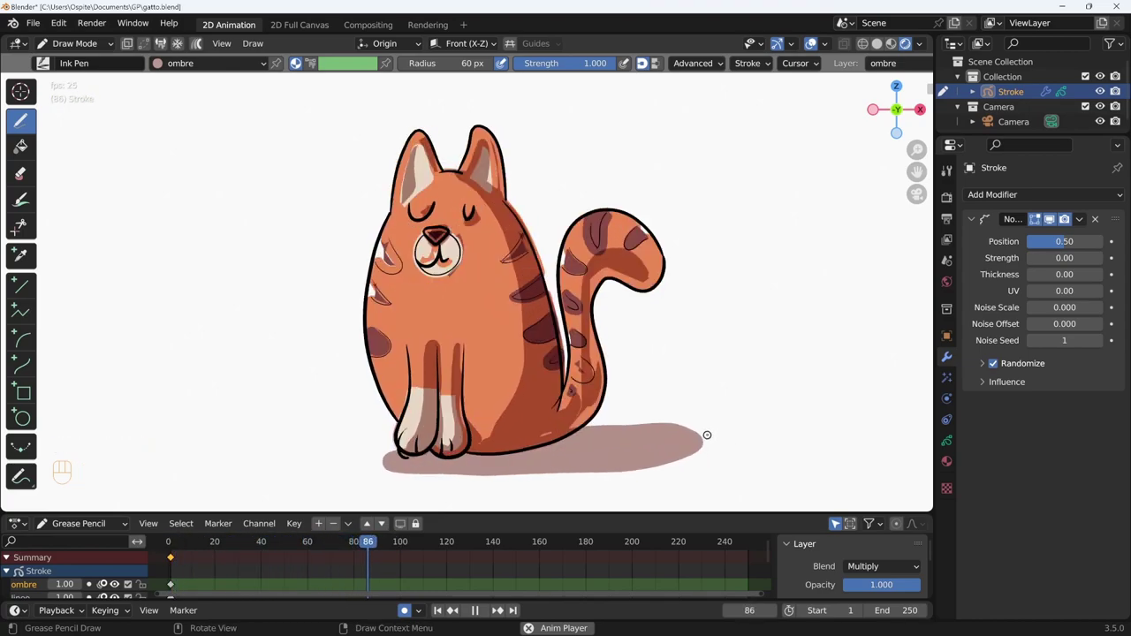
{"action": "key", "text": "shift+Left"}
{"action": "key", "text": "shift+space"}
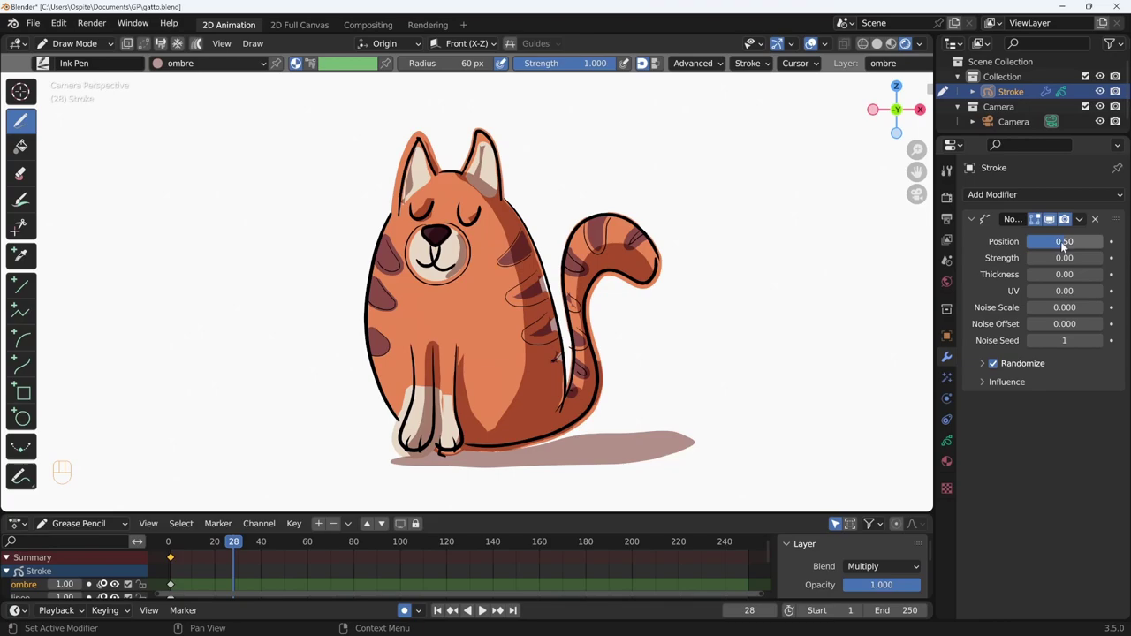
{"action": "key", "text": "shift+space"}
{"action": "key", "text": "shift+space"}
{"action": "key", "text": "shift+Left"}
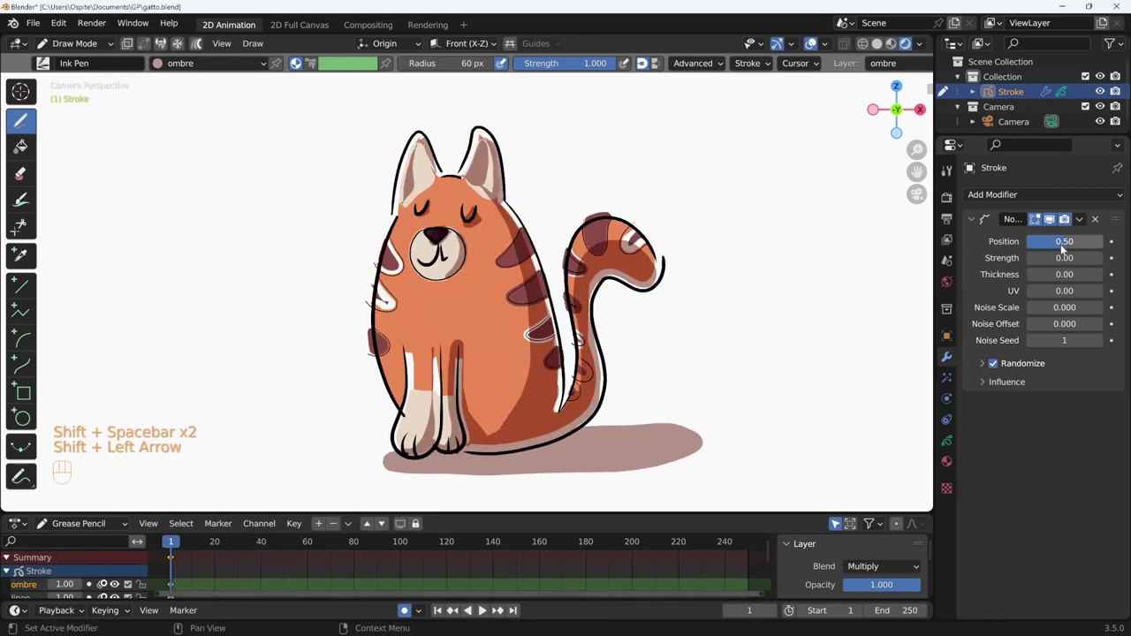
{"action": "left_click_drag", "start_coordinate": [1055, 251], "coordinate": [1002, 252]}
{"action": "key", "text": "shift+space"}
{"action": "left_click_drag", "start_coordinate": [1032, 246], "coordinate": [1043, 246]}
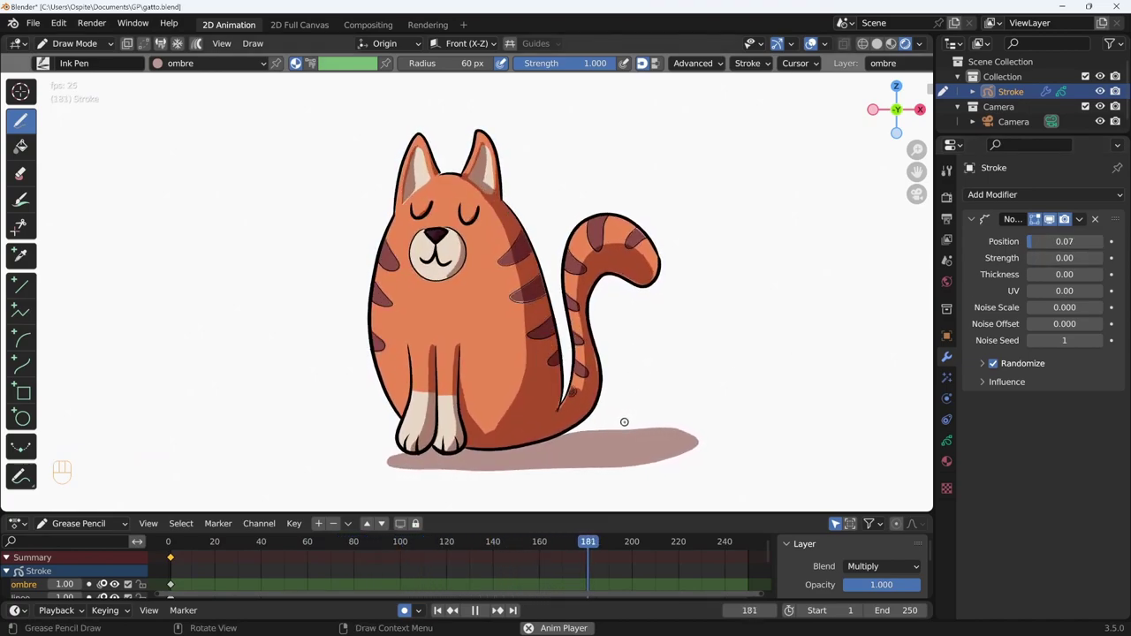
{"action": "left_click_drag", "start_coordinate": [1032, 251], "coordinate": [1009, 251]}
{"action": "left_click_drag", "start_coordinate": [1034, 268], "coordinate": [1084, 261]}
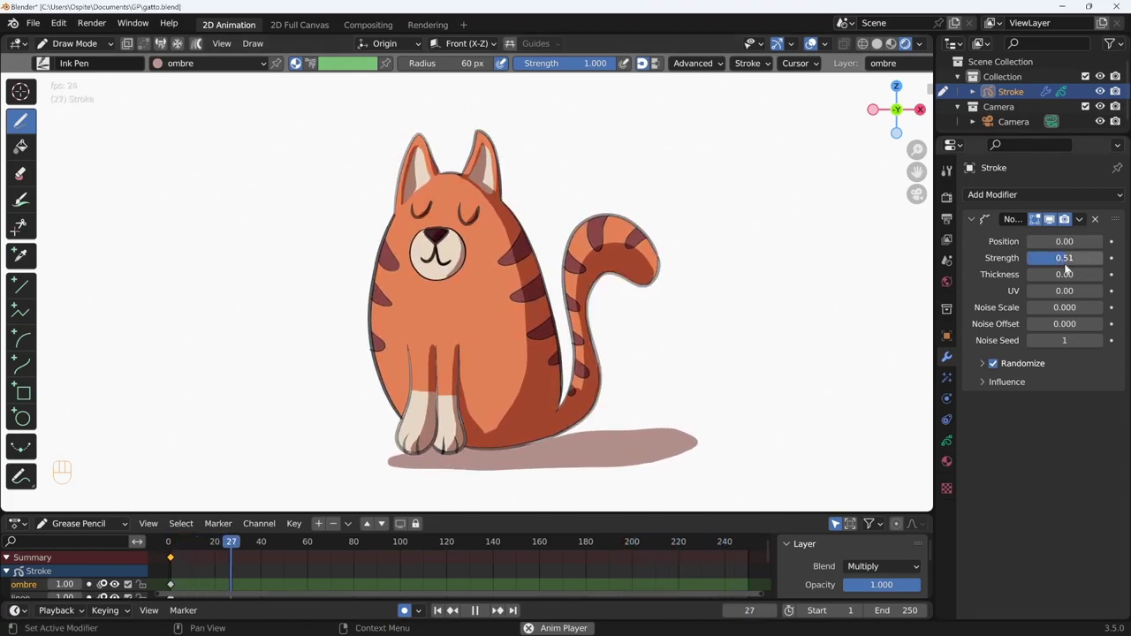
{"action": "left_click_drag", "start_coordinate": [1062, 261], "coordinate": [986, 279]}
{"action": "left_click_drag", "start_coordinate": [1033, 283], "coordinate": [1087, 278]}
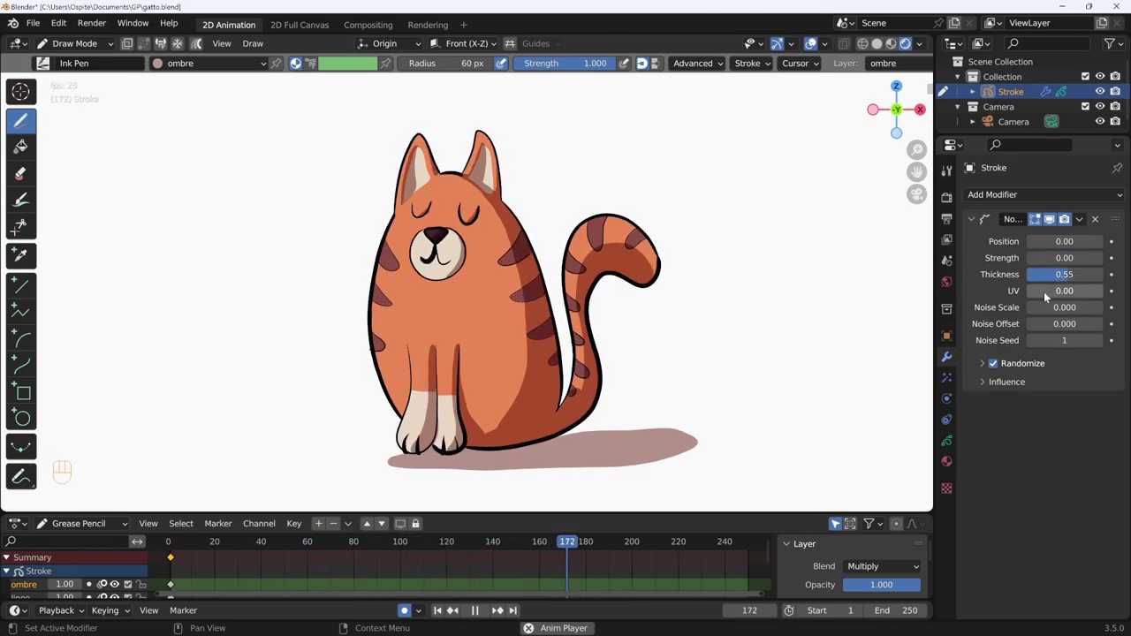
{"action": "left_click_drag", "start_coordinate": [1064, 284], "coordinate": [972, 303]}
{"action": "left_click_drag", "start_coordinate": [1038, 300], "coordinate": [1081, 301]}
{"action": "left_click_drag", "start_coordinate": [1067, 295], "coordinate": [985, 304]}
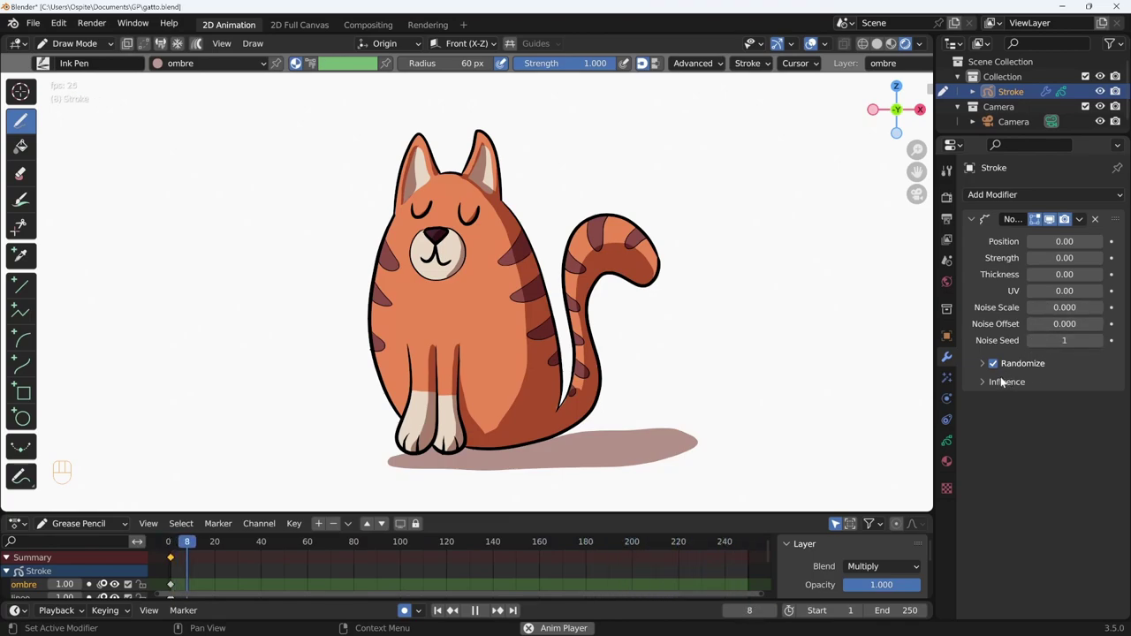
Stop at frame 1, restrict the noise to the linee layer and give Position a light amount.
{"action": "key", "text": "shift+space"}
{"action": "key", "text": "shift+Left"}
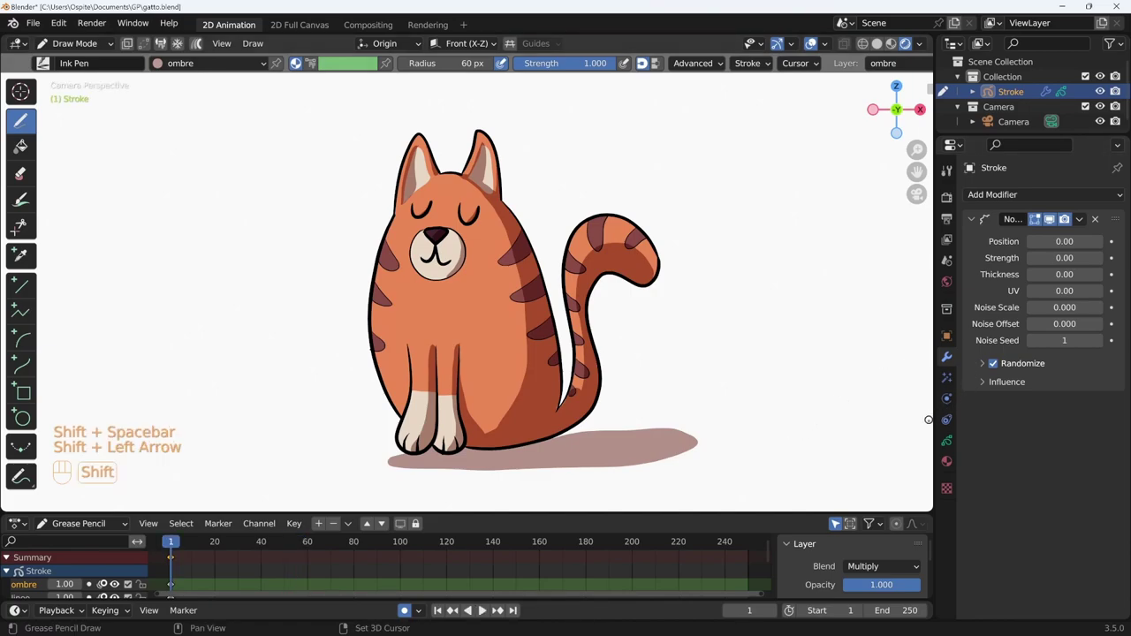
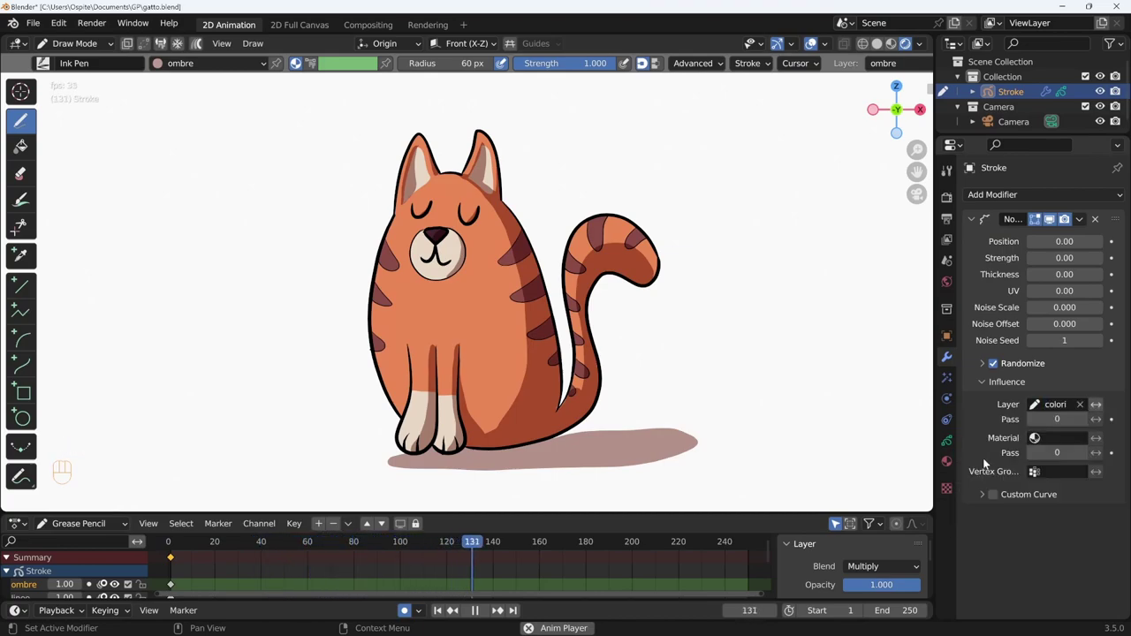
{"action": "left_click_drag", "start_coordinate": [1046, 243], "coordinate": [1055, 246]}
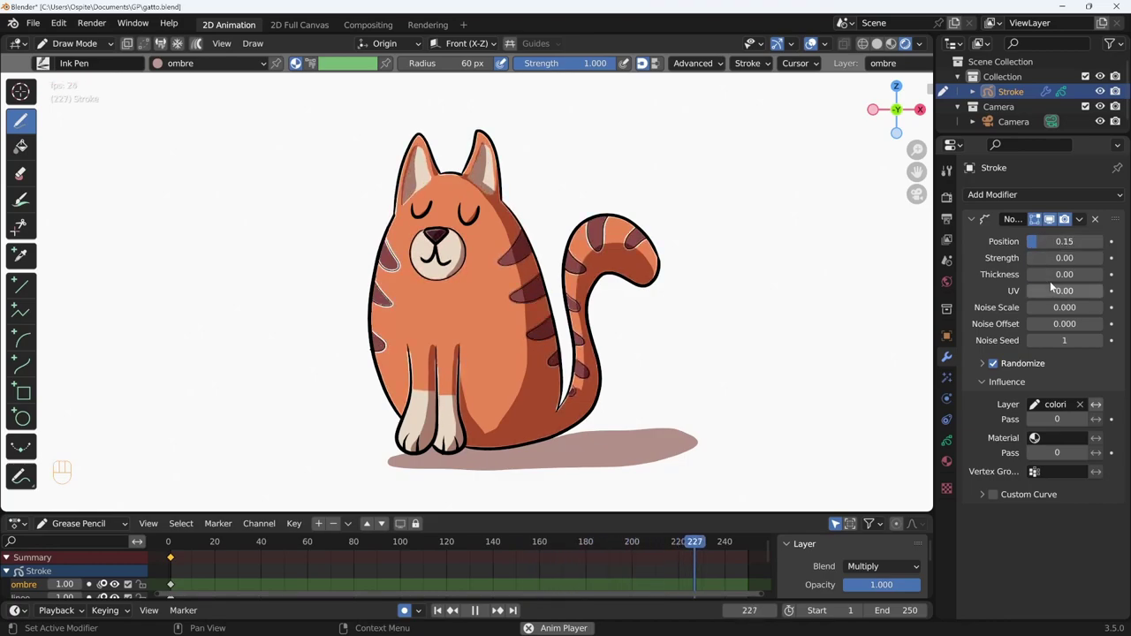
{"action": "left_click_drag", "start_coordinate": [1049, 262], "coordinate": [1027, 267]}
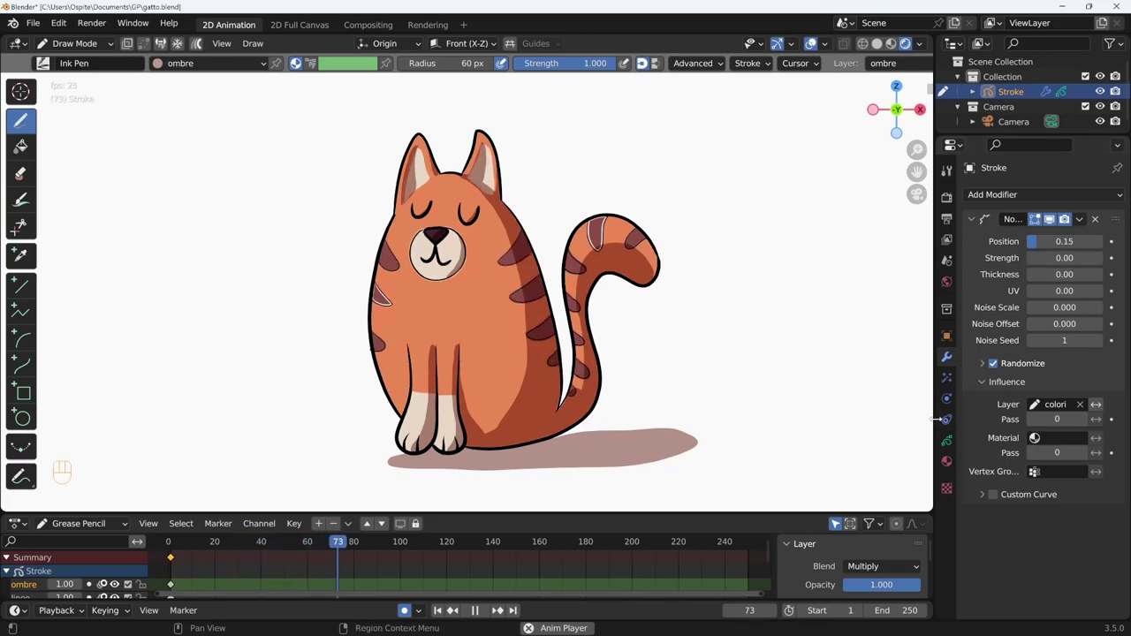
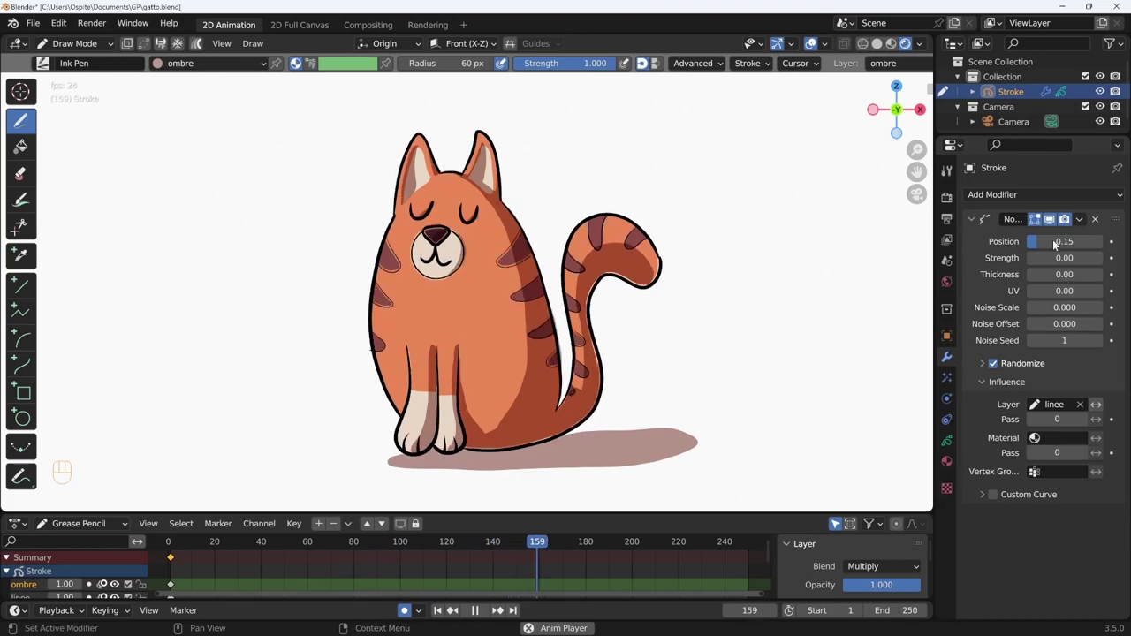
Lower the Position noise to about 0.04 while the animation plays.
{"action": "left_click", "coordinate": [1037, 244]}
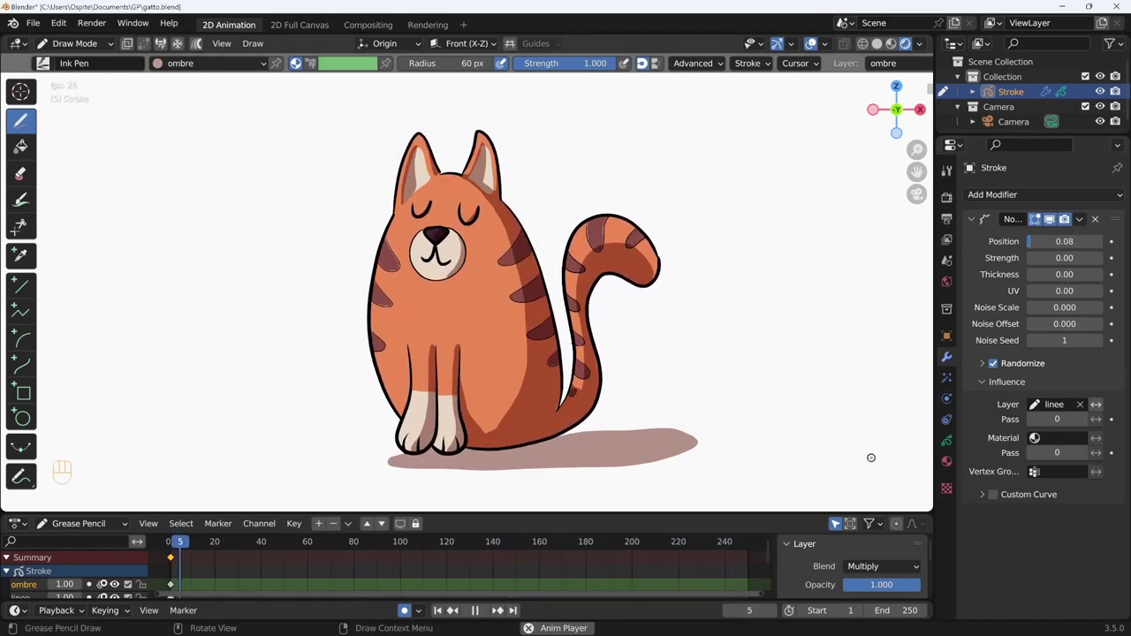
{"action": "left_click_drag", "start_coordinate": [1031, 245], "coordinate": [1016, 252]}
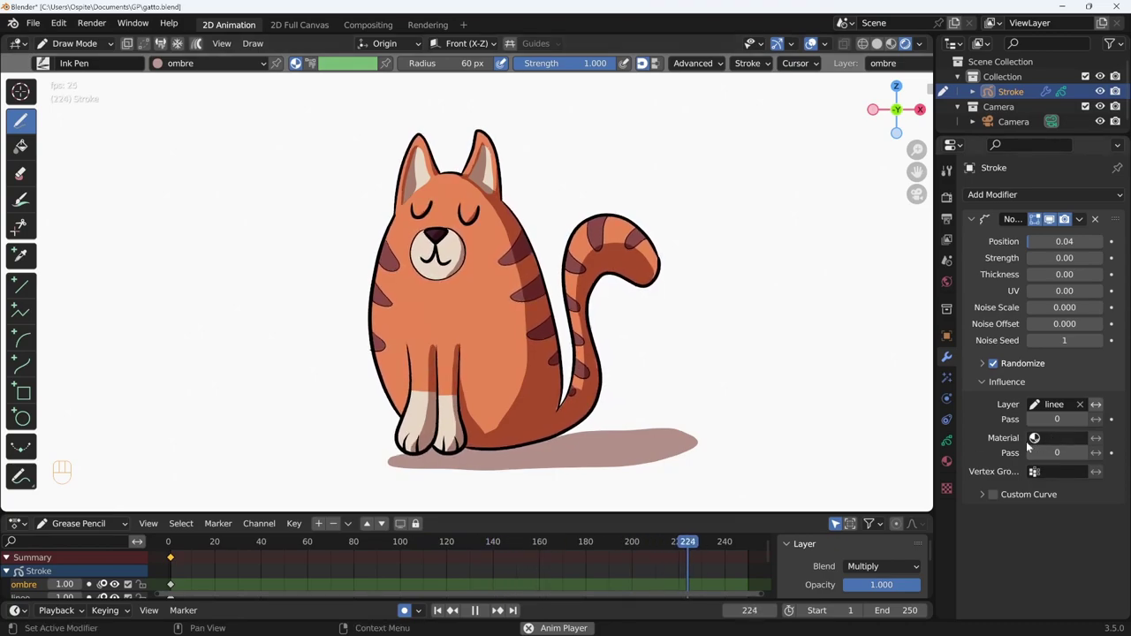
Browse the cat's material list, then return to the Noise modifier still at Position 0.04.
{"action": "left_click", "coordinate": [948, 468]}
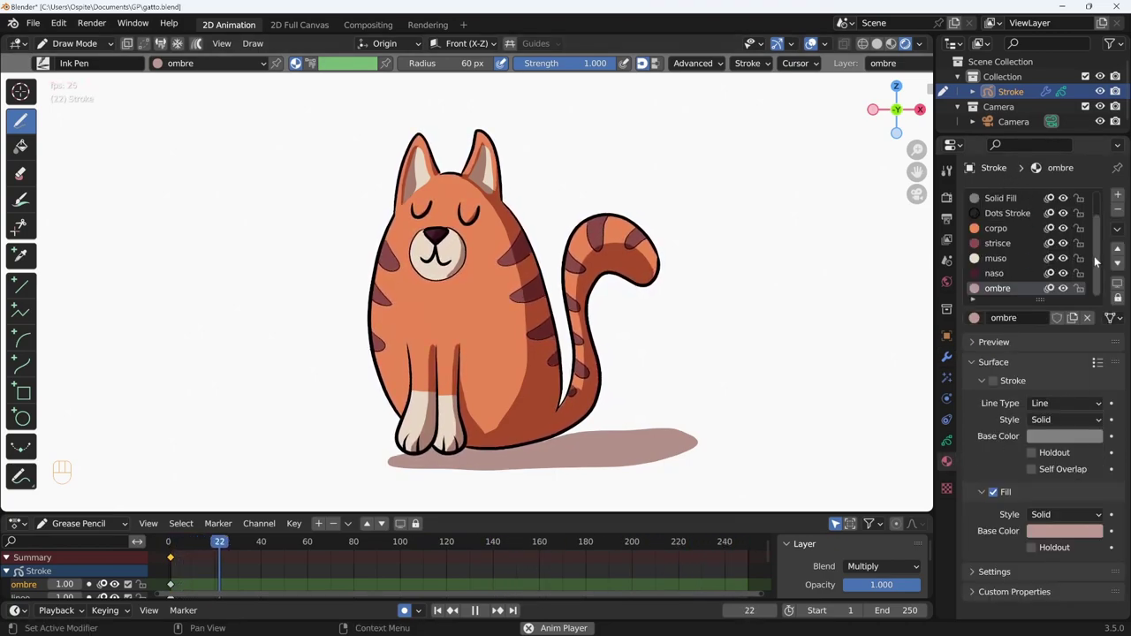
{"action": "left_click_drag", "start_coordinate": [1100, 261], "coordinate": [1089, 219]}
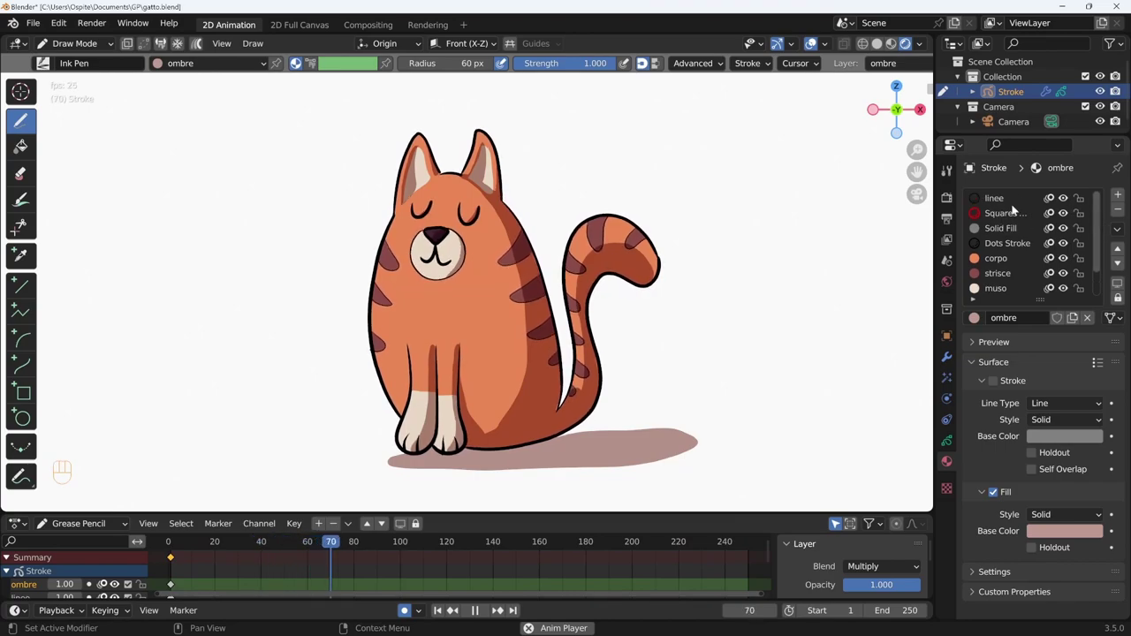
{"action": "left_click_drag", "start_coordinate": [1099, 248], "coordinate": [1098, 289]}
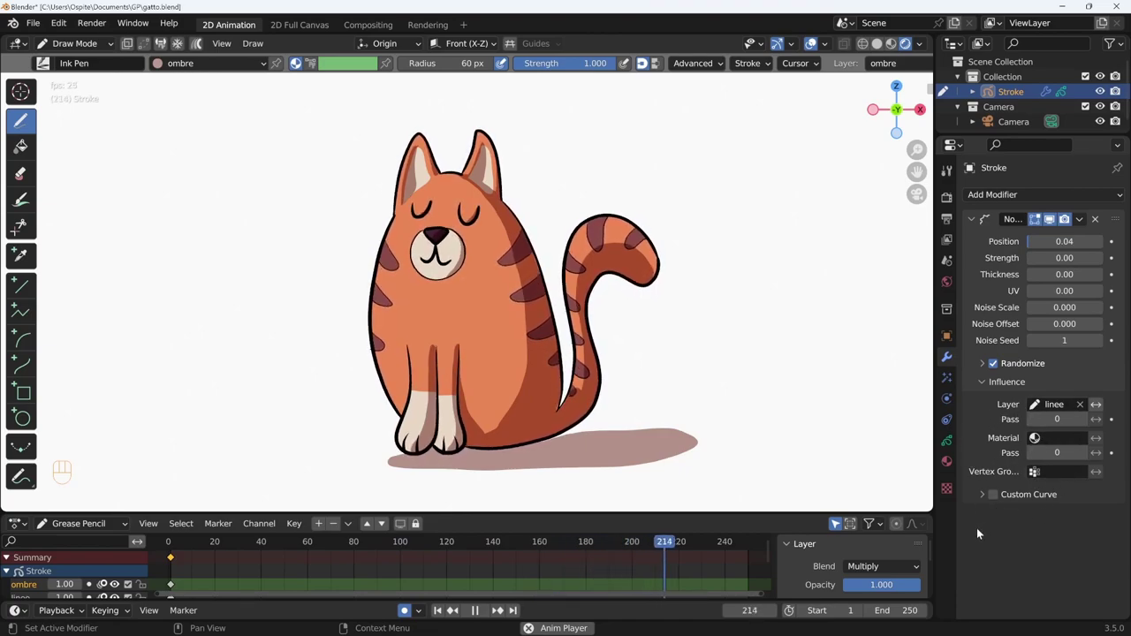
Test the Noise Scale up to 1.0, then bring it back to zero.
{"action": "left_click", "coordinate": [1031, 242]}
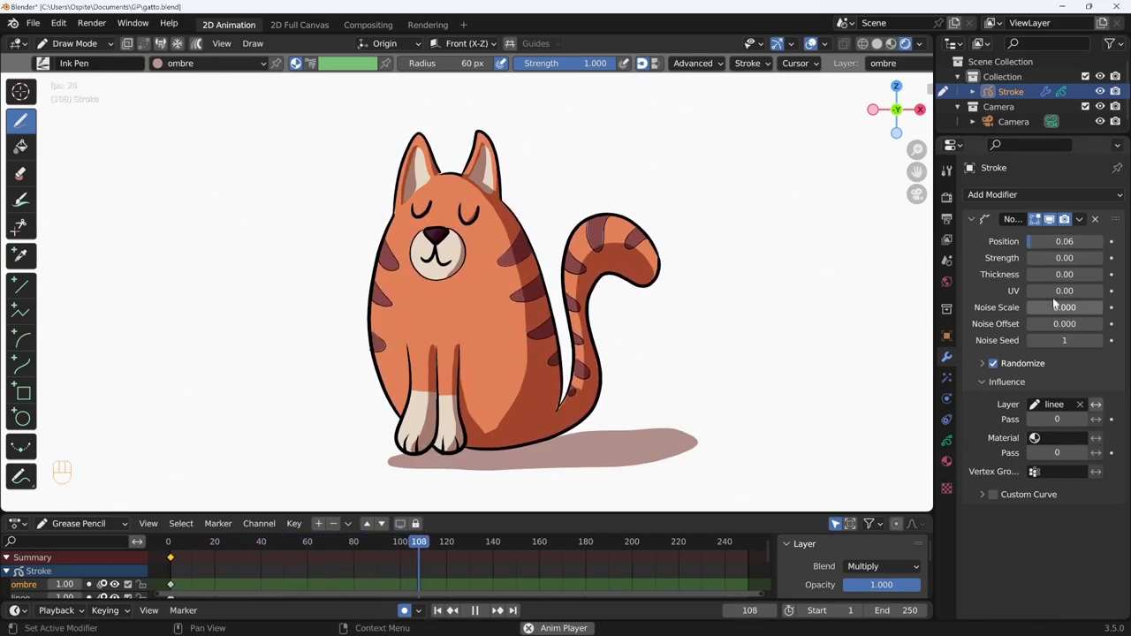
{"action": "left_click", "coordinate": [1067, 309]}
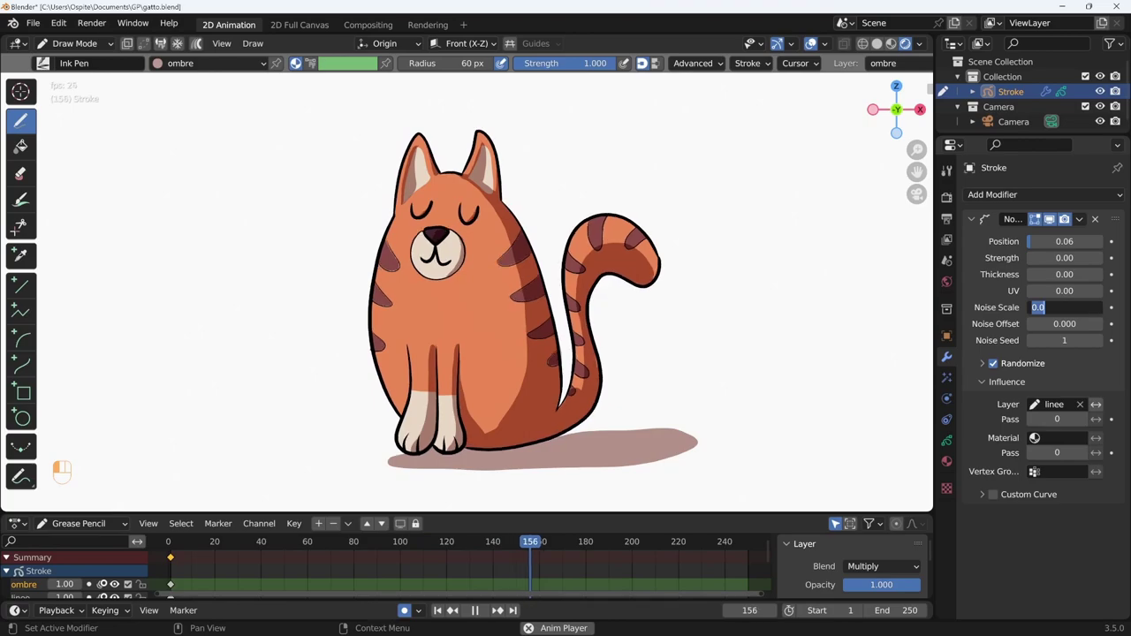
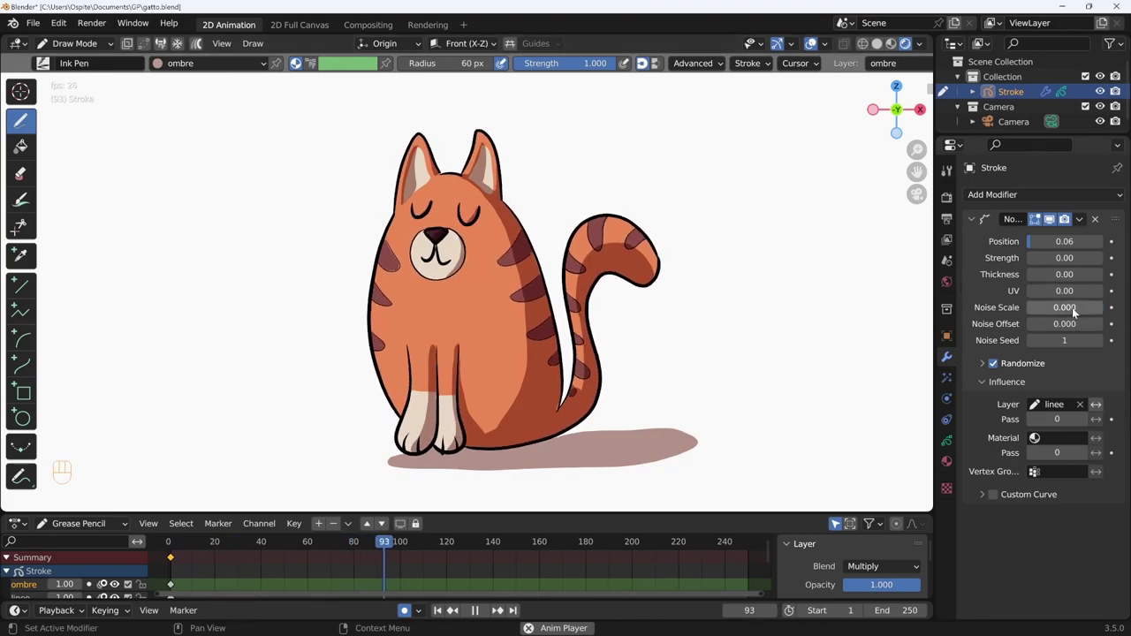
{"action": "left_click_drag", "start_coordinate": [1075, 310], "coordinate": [1073, 317]}
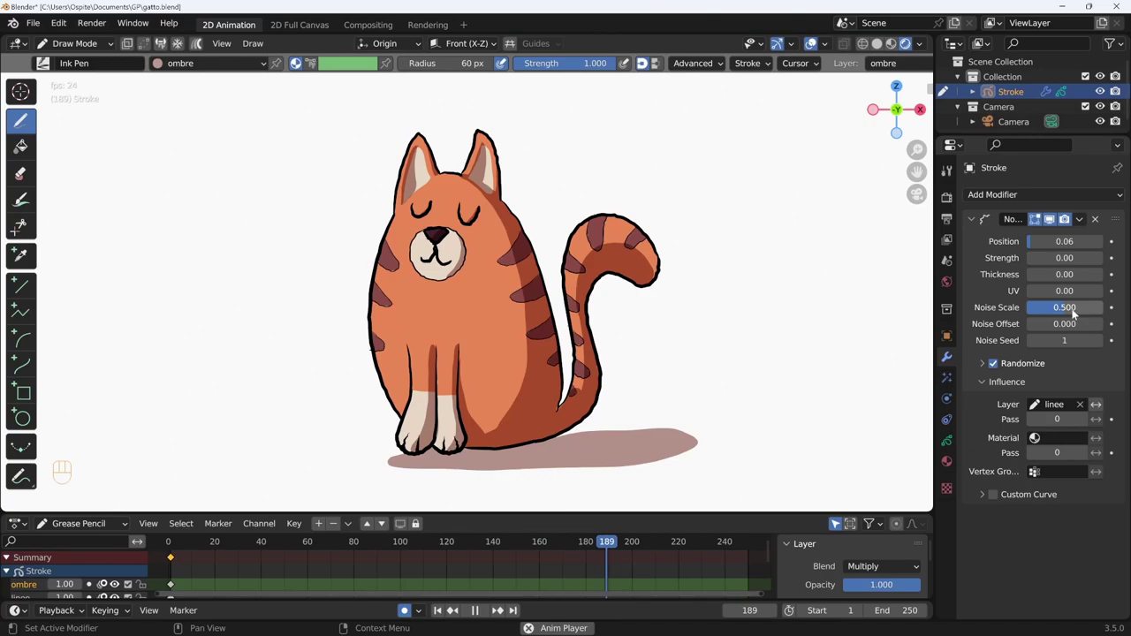
{"action": "left_click", "coordinate": [1073, 315]}
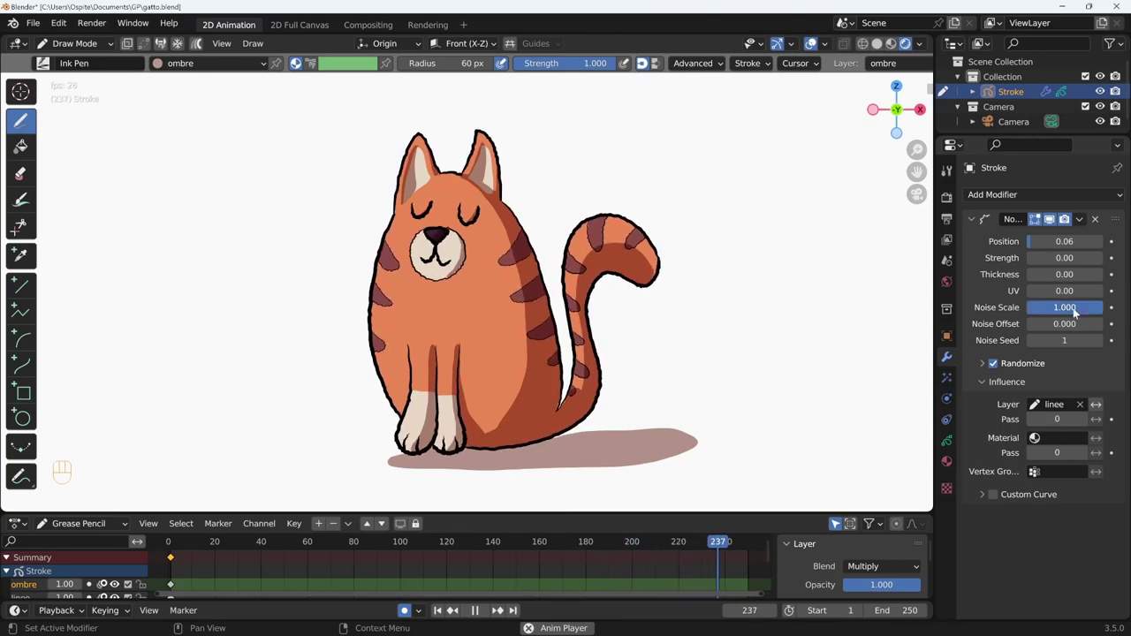
{"action": "left_click", "coordinate": [1075, 309]}
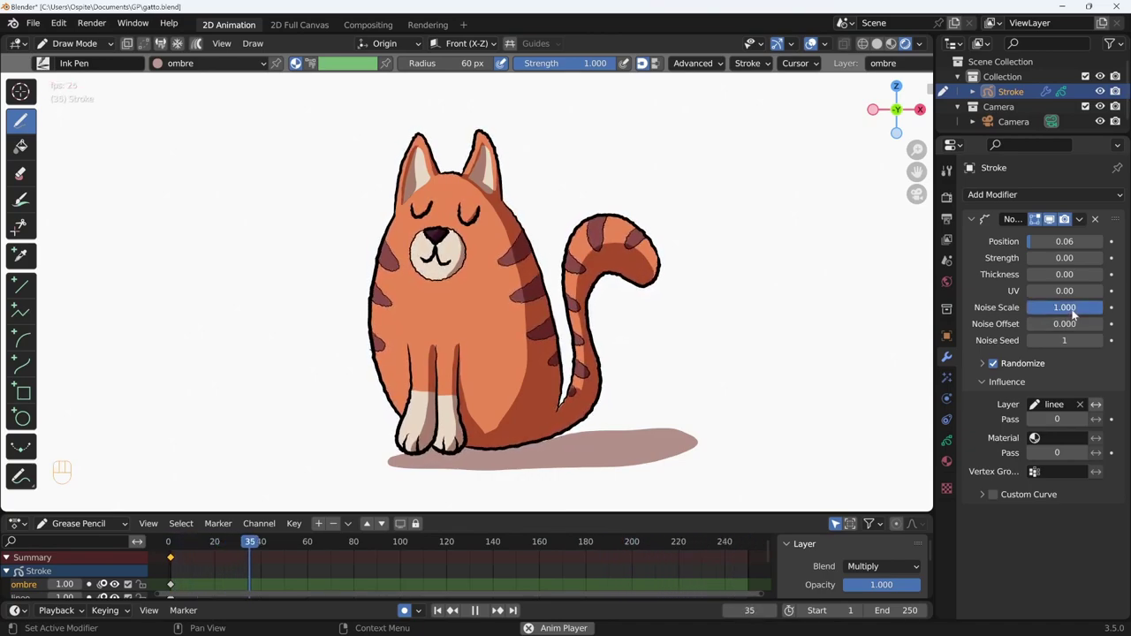
{"action": "left_click_drag", "start_coordinate": [1087, 310], "coordinate": [997, 328]}
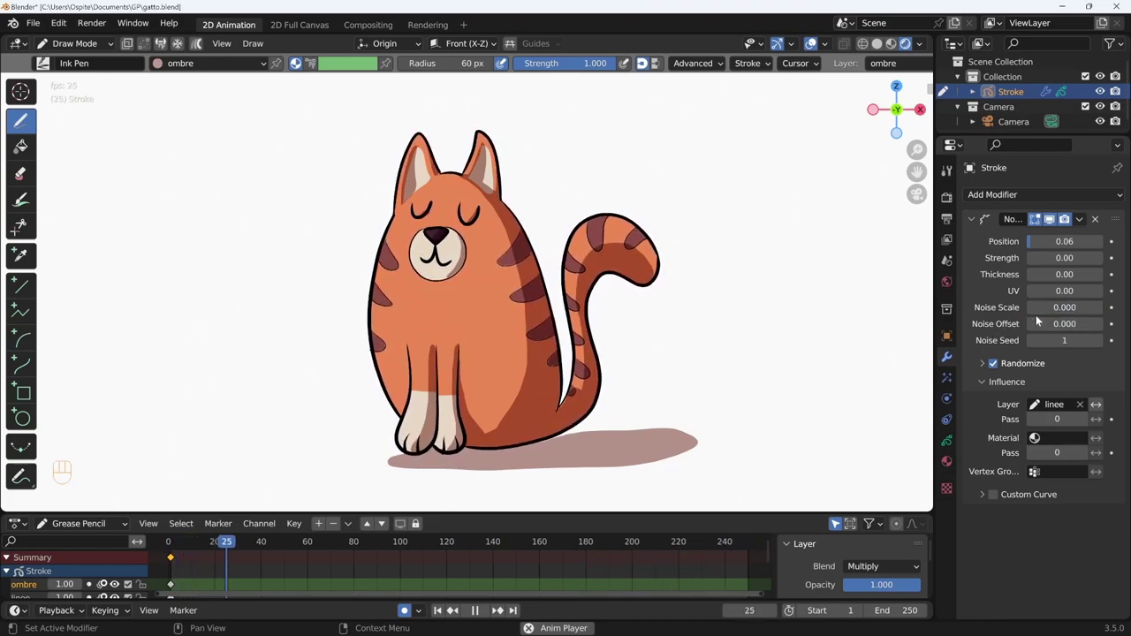
Raise the outline's Position wobble to 0.21.
{"action": "left_click_drag", "start_coordinate": [1037, 240], "coordinate": [1056, 242]}
{"action": "left_click_drag", "start_coordinate": [1055, 311], "coordinate": [1053, 318]}
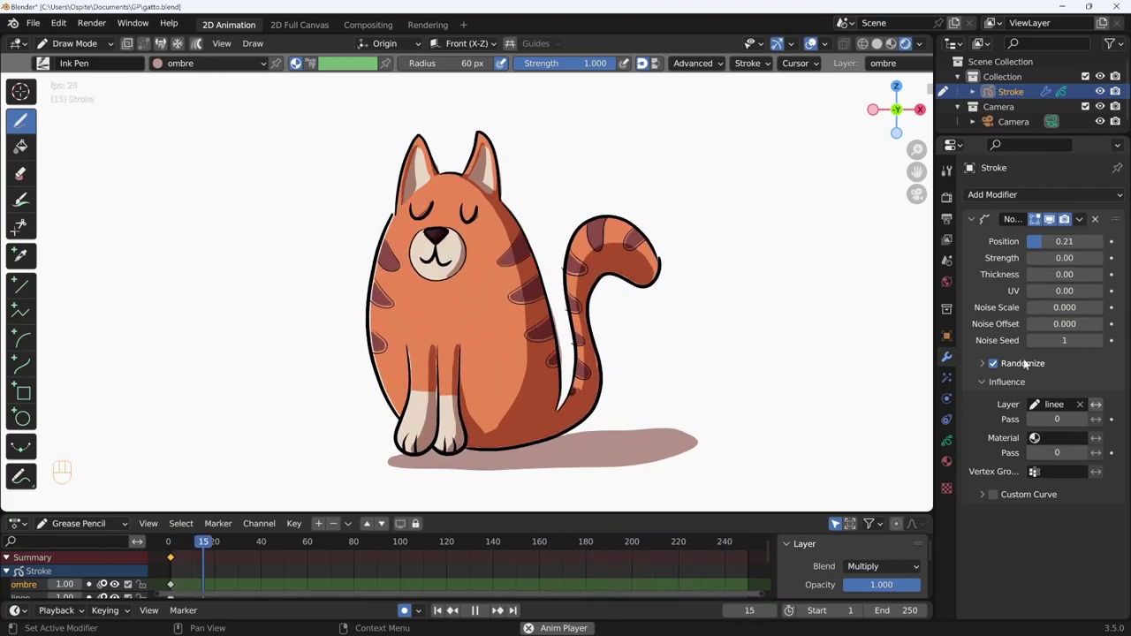
Set Noise Scale to about 0.208 and test the Noise Offset before resetting it to zero.
{"action": "left_click_drag", "start_coordinate": [1048, 327], "coordinate": [1053, 327]}
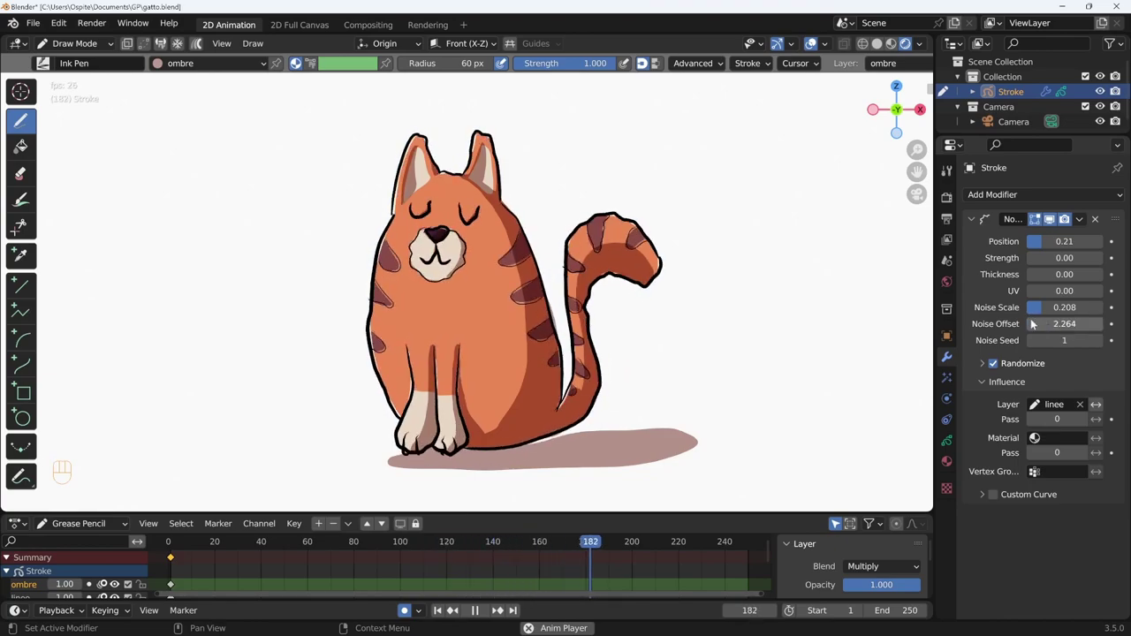
{"action": "left_click", "coordinate": [1035, 331]}
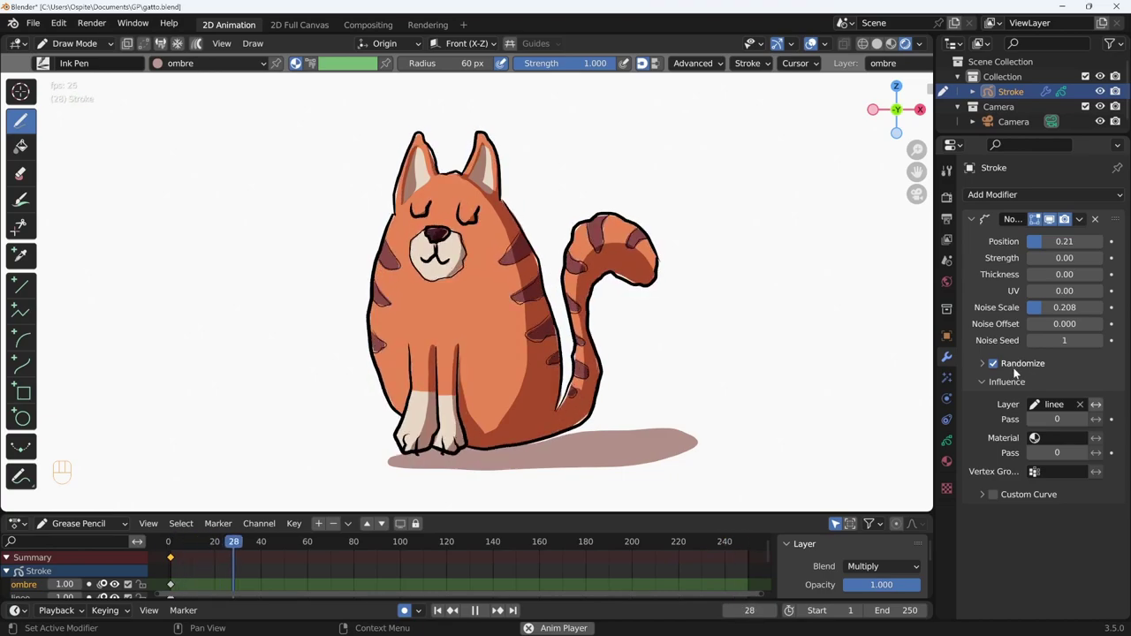
{"action": "key", "text": "shift+space"}
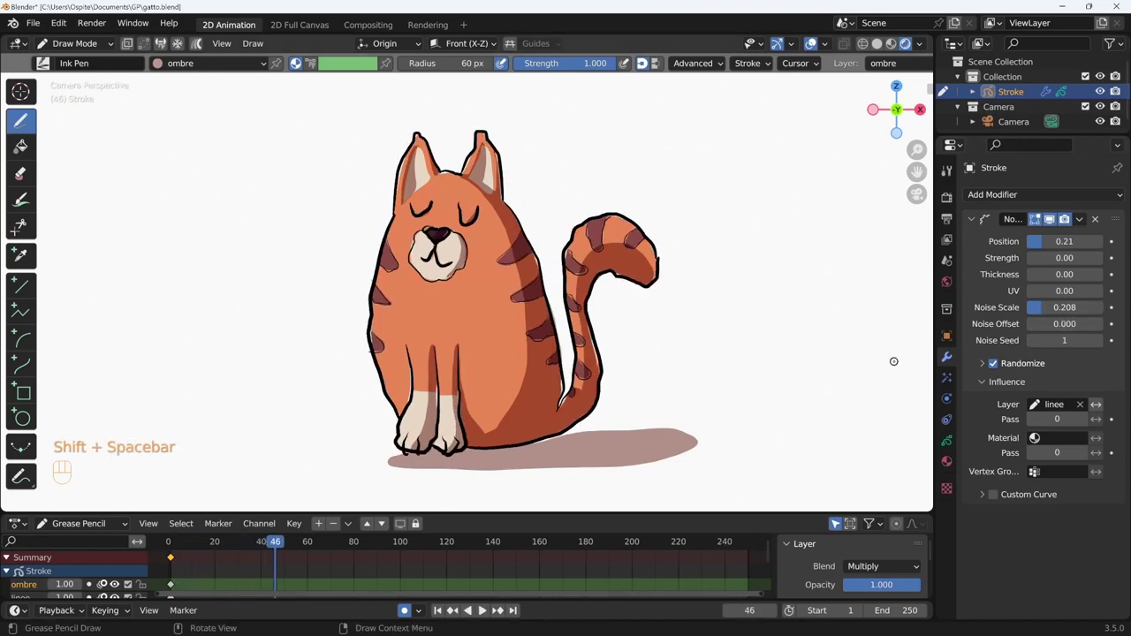
{"action": "left_click_drag", "start_coordinate": [1049, 326], "coordinate": [1066, 316]}
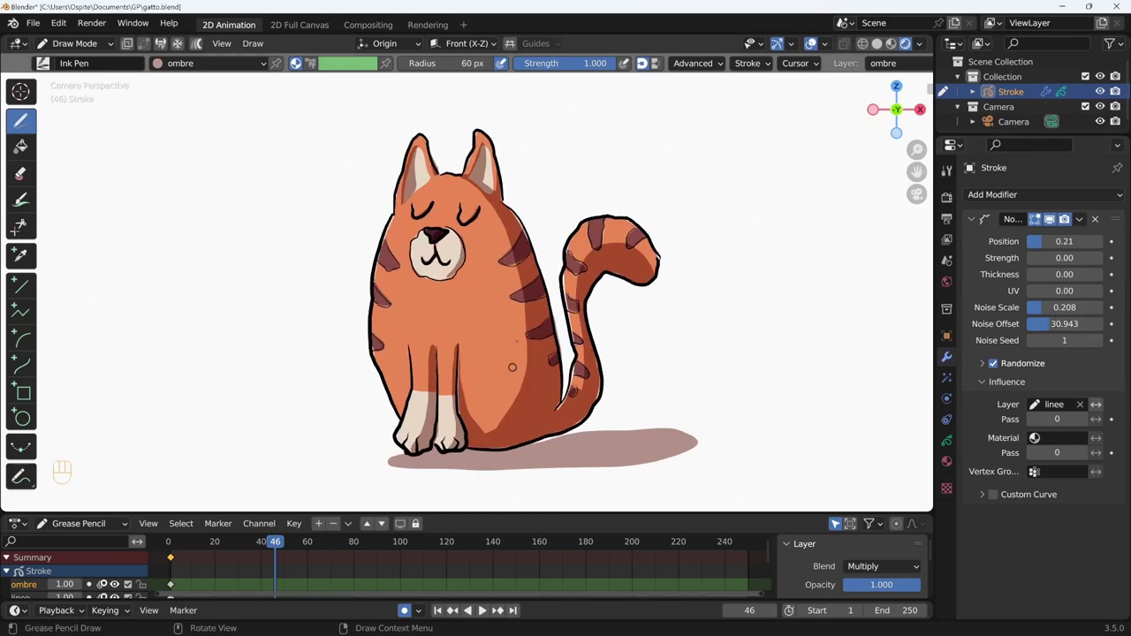
{"action": "left_click_drag", "start_coordinate": [1043, 327], "coordinate": [999, 347]}
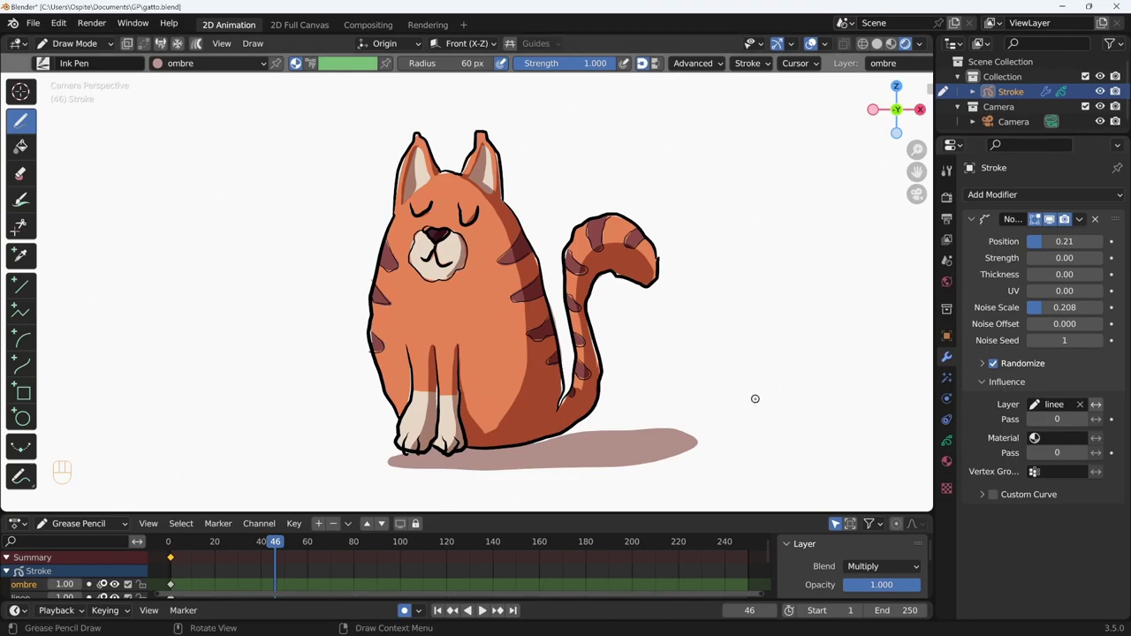
Lower the Position wobble to 0.05 and resume playback.
{"action": "left_click_drag", "start_coordinate": [1038, 244], "coordinate": [1022, 248]}
{"action": "key", "text": "shift+space"}
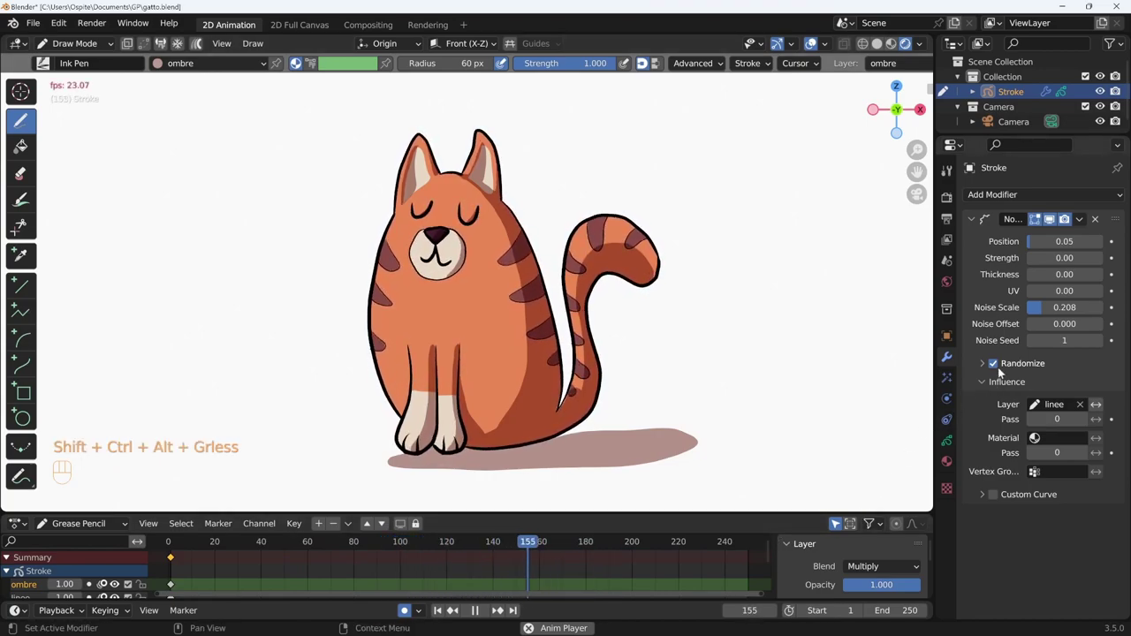
Set Position to 0.12, Noise Scale to 0.166 and enable Randomize.
{"action": "left_click_drag", "start_coordinate": [1030, 249], "coordinate": [1042, 249]}
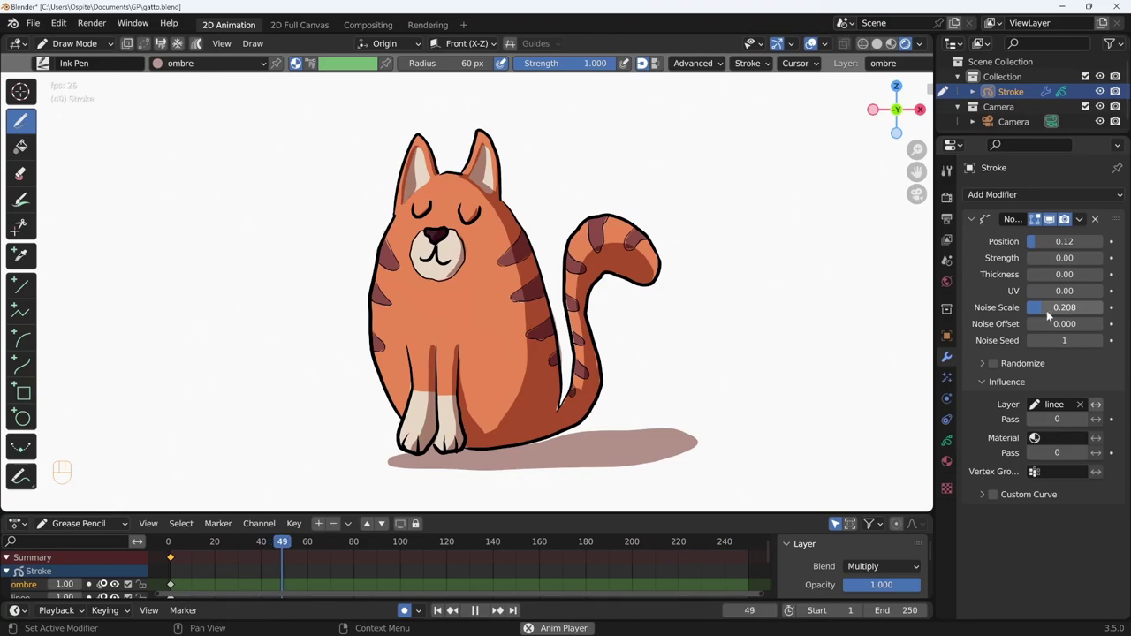
{"action": "left_click_drag", "start_coordinate": [1043, 308], "coordinate": [1038, 319]}
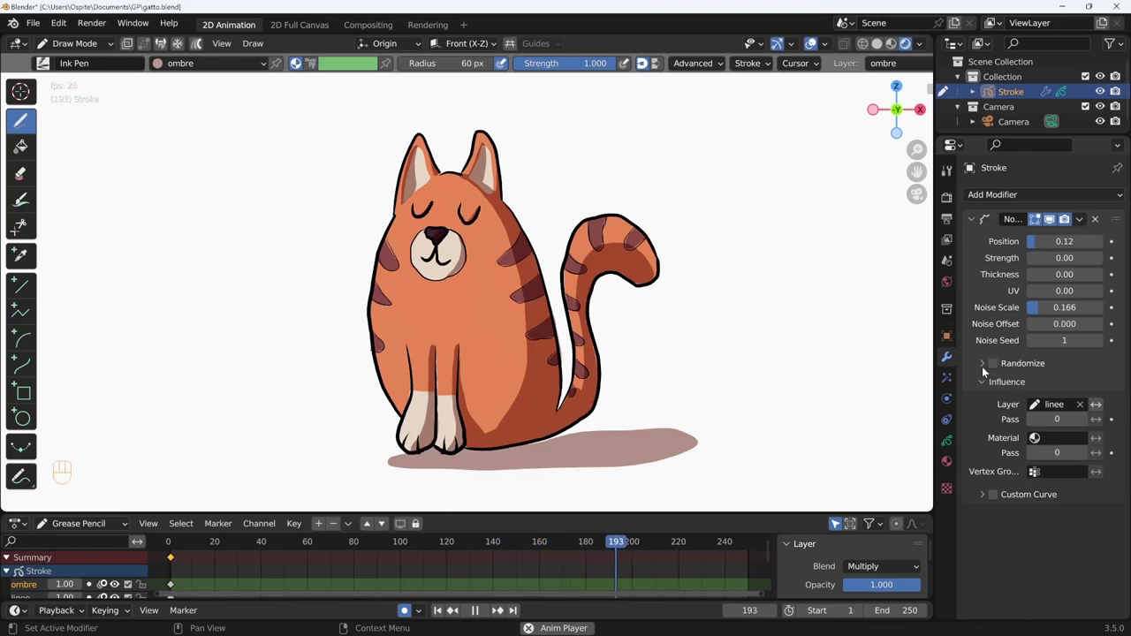
{"action": "left_click", "coordinate": [986, 366]}
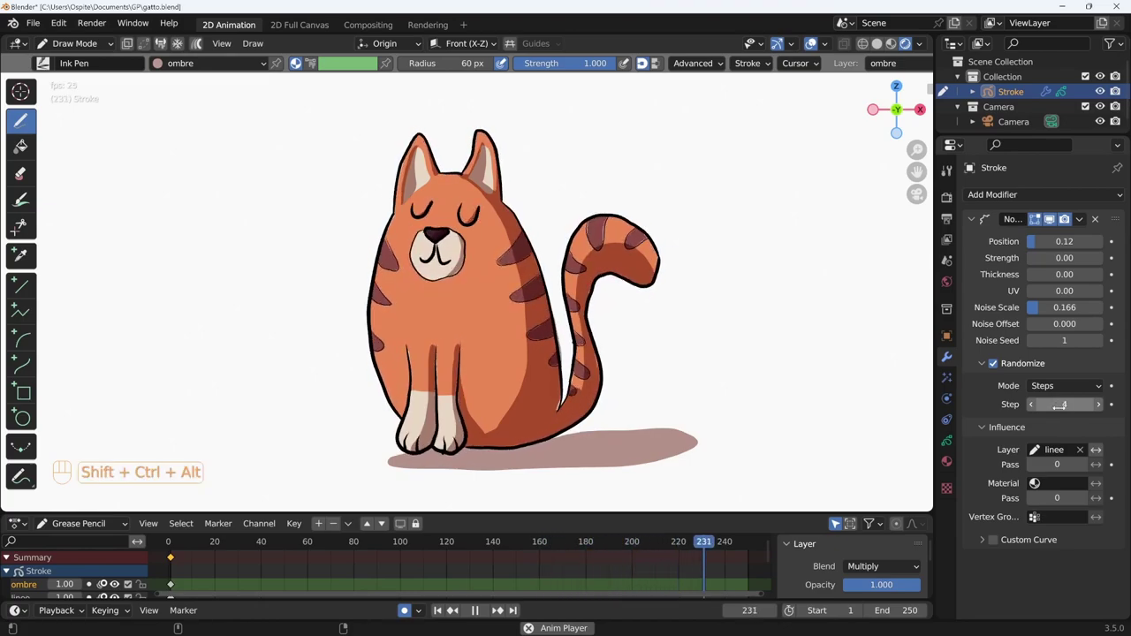
Raise the randomization Step count through 4 up to 10.
{"action": "left_click", "coordinate": [1103, 407]}
{"action": "left_click", "coordinate": [1098, 413]}
{"action": "left_click", "coordinate": [1103, 407]}
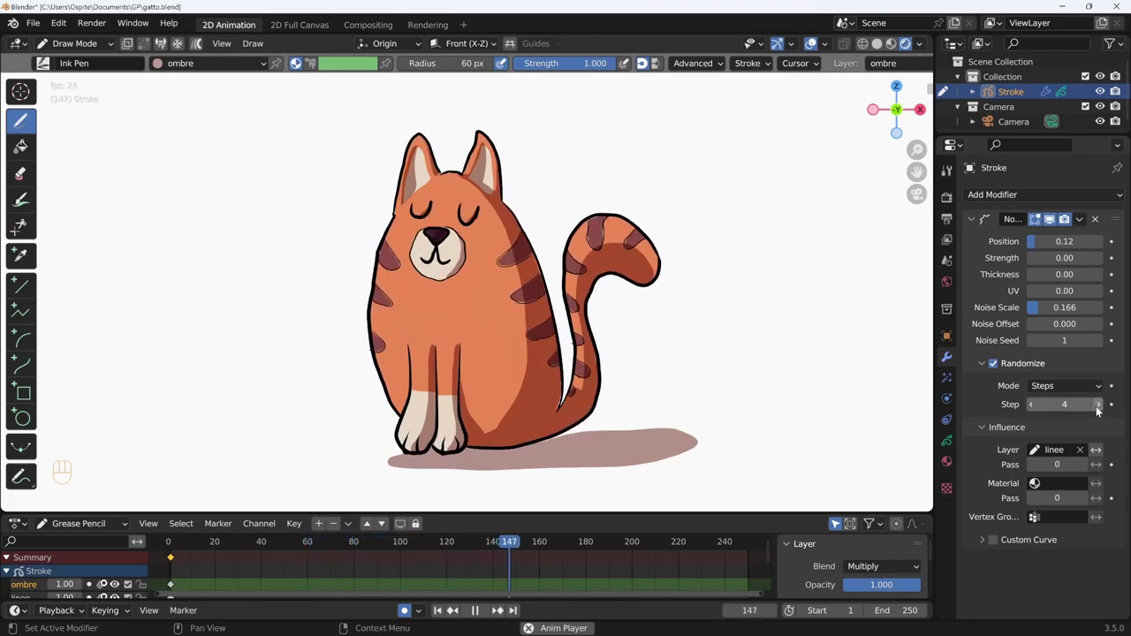
{"action": "double_click", "coordinate": [1100, 409]}
{"action": "left_click", "coordinate": [1097, 413]}
{"action": "left_click", "coordinate": [1098, 414]}
{"action": "left_click", "coordinate": [1101, 408]}
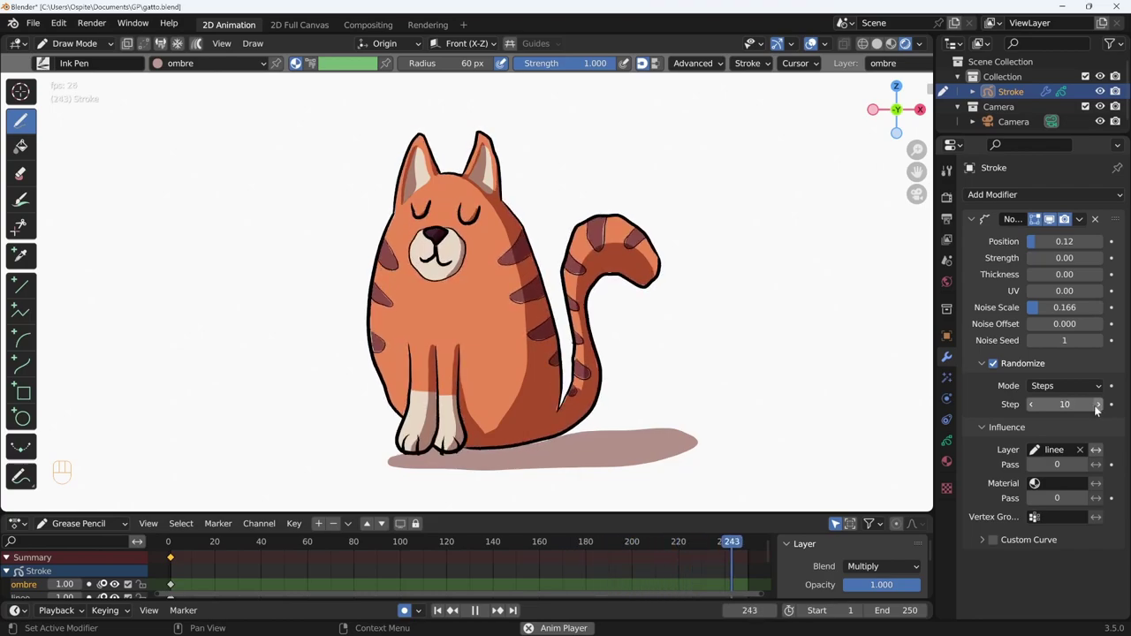
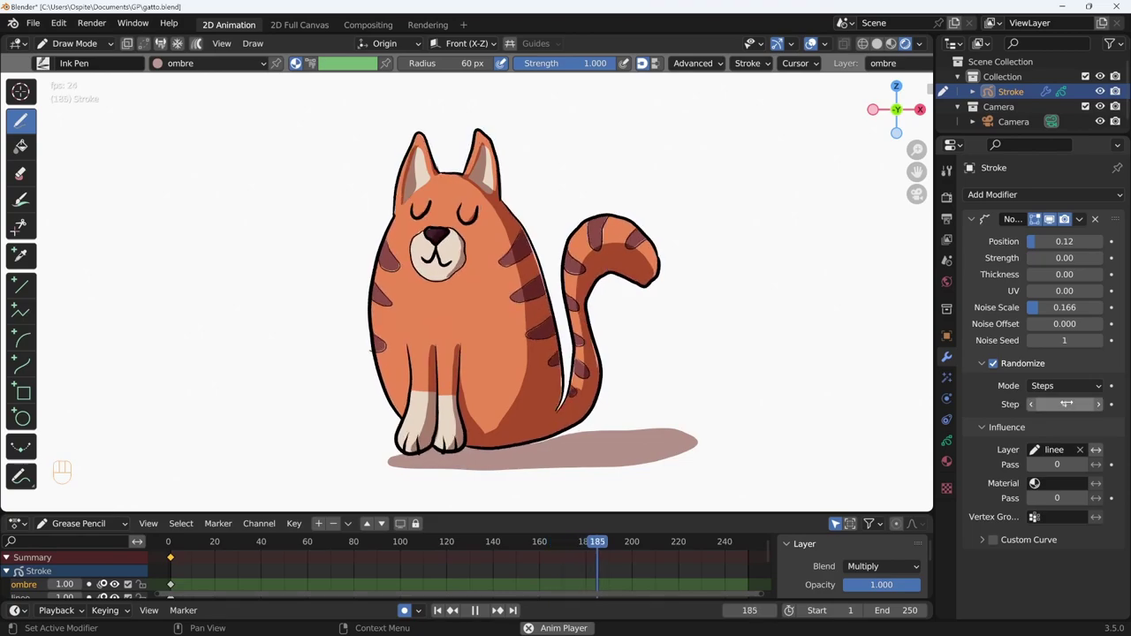
Scrub the timeline, set Randomize Step to 4 and lower Position to 0.04.
{"action": "left_click_drag", "start_coordinate": [1073, 394], "coordinate": [1061, 422]}
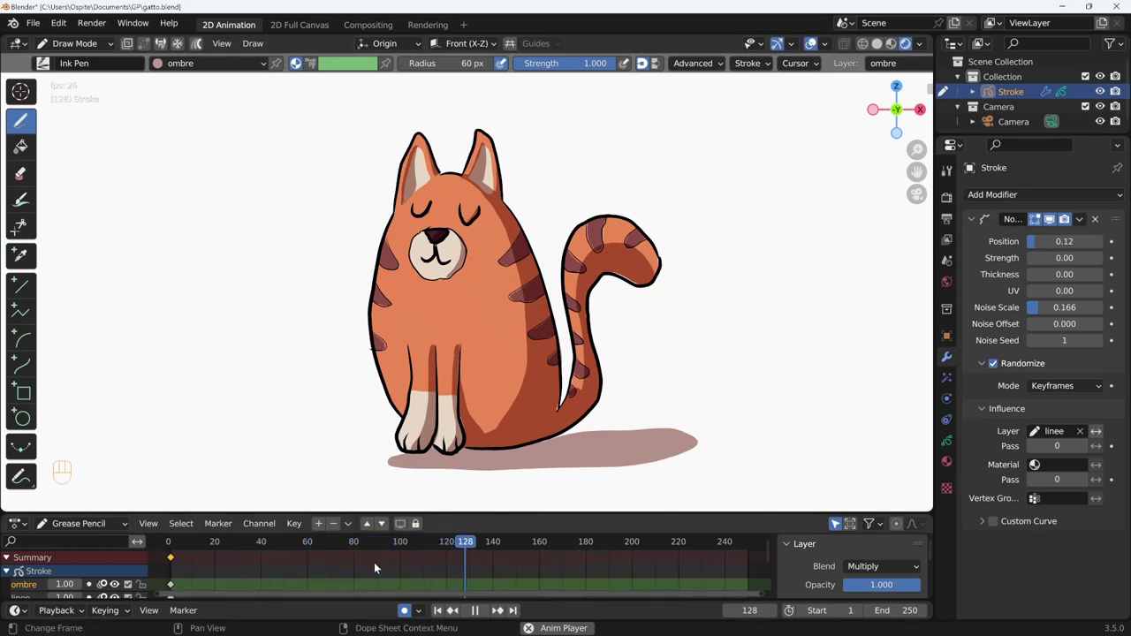
{"action": "left_click_drag", "start_coordinate": [1092, 396], "coordinate": [1056, 412]}
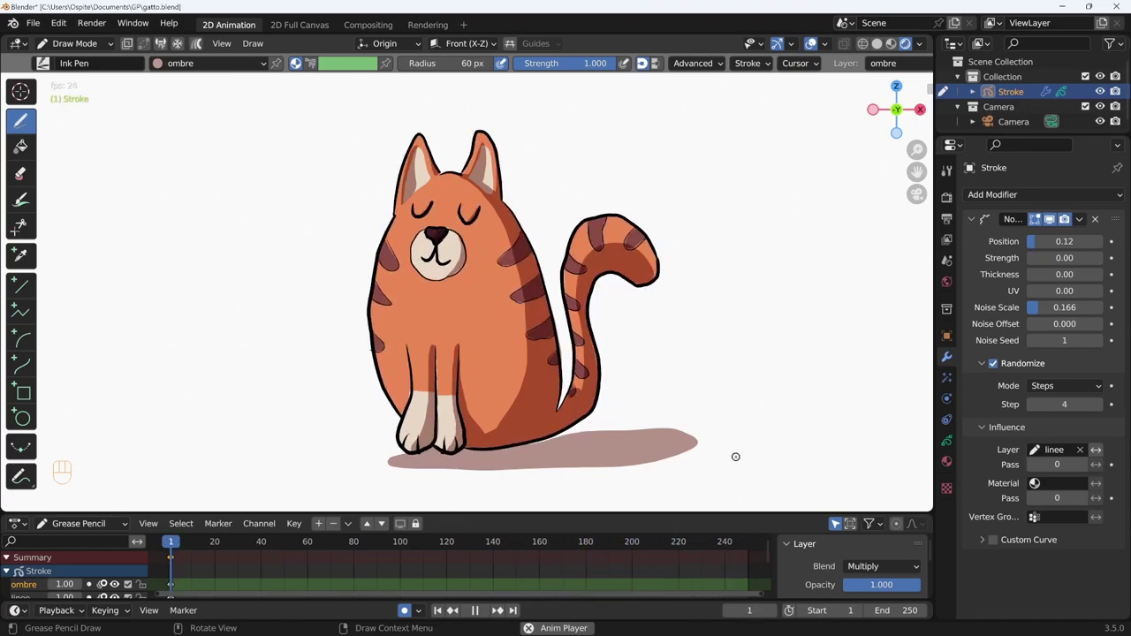
{"action": "left_click_drag", "start_coordinate": [1033, 245], "coordinate": [1016, 245]}
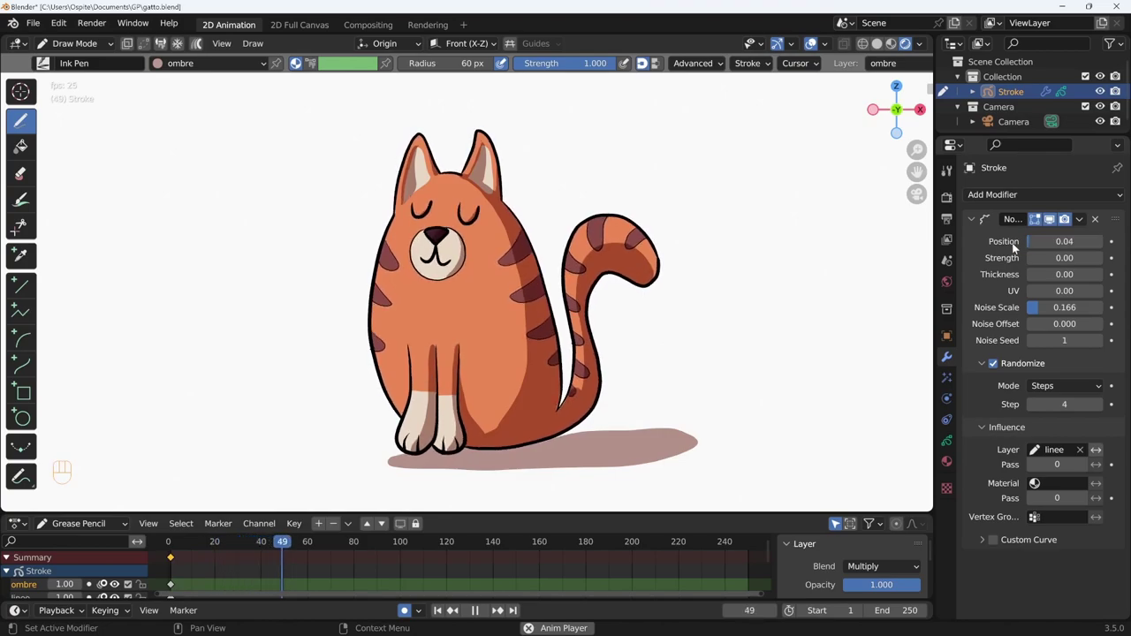